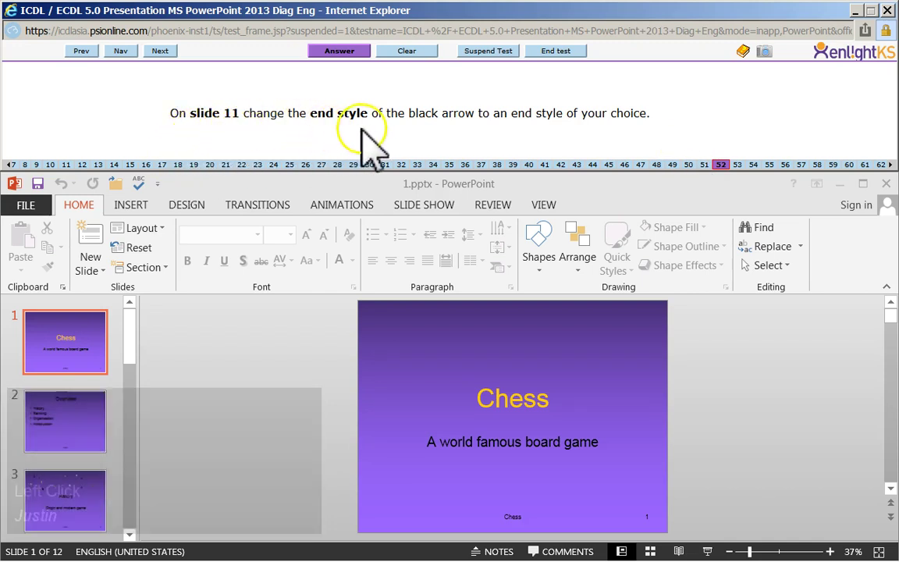
# Go to slide 11 of the chess presentation
pyautogui.click(659, 199)
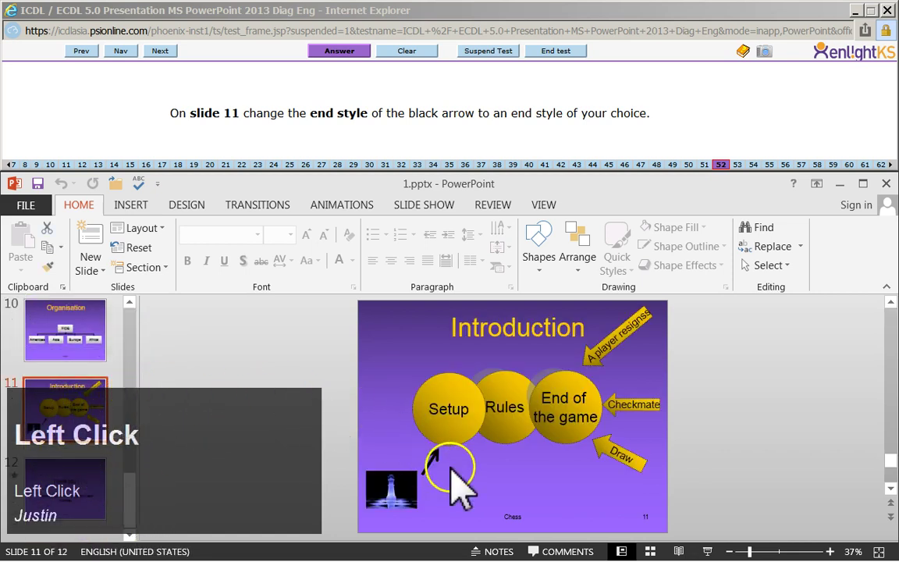
# Select the black arrow and reach its line settings via Shape Outline > Arrows > More Arrows
pyautogui.click(443, 468)
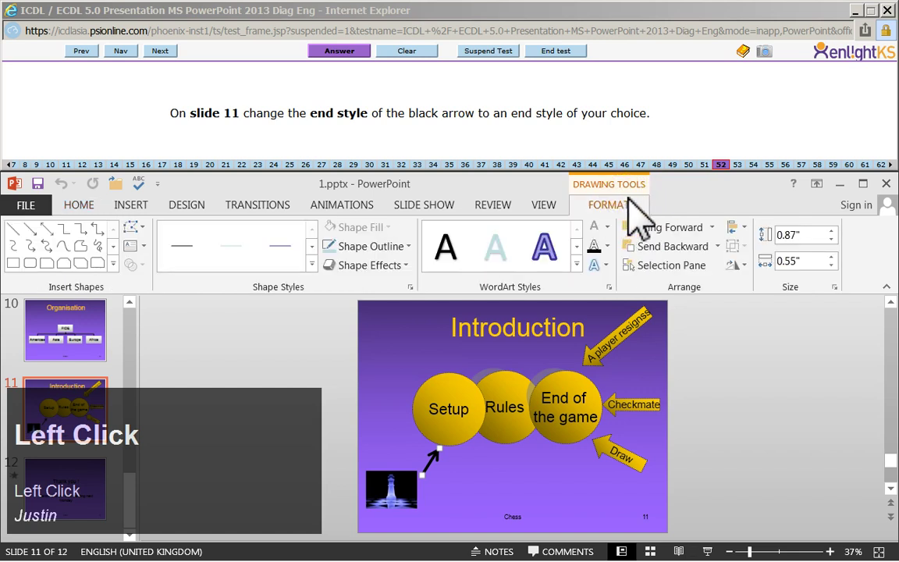
pyautogui.click(404, 279)
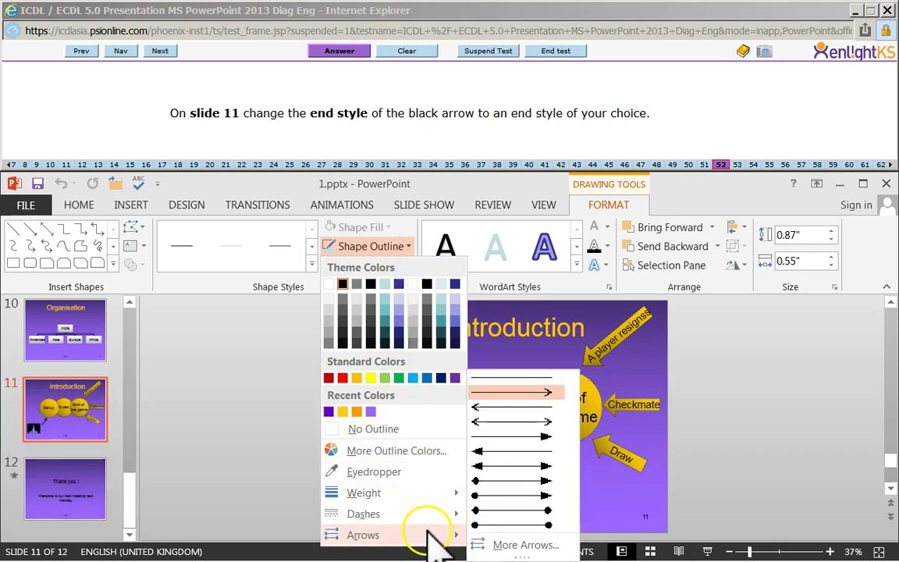
pyautogui.click(504, 561)
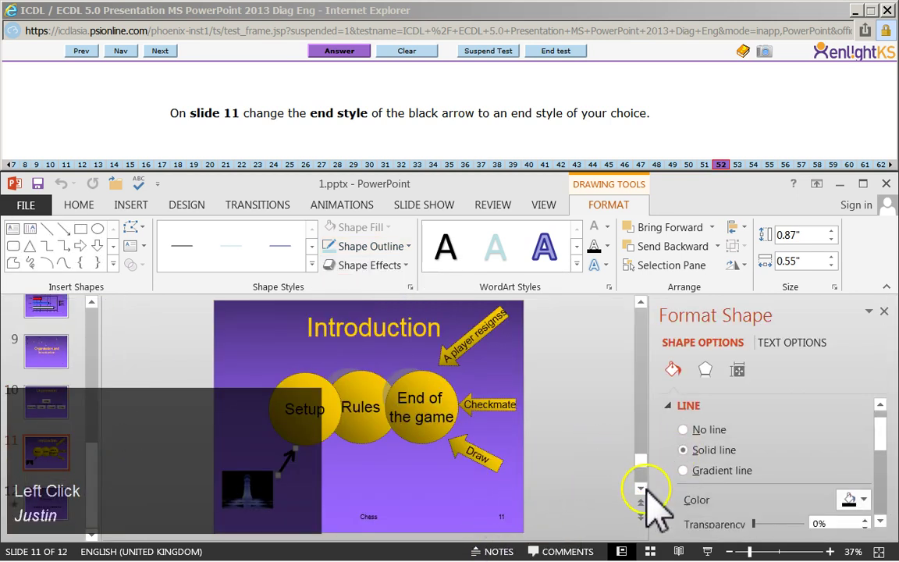